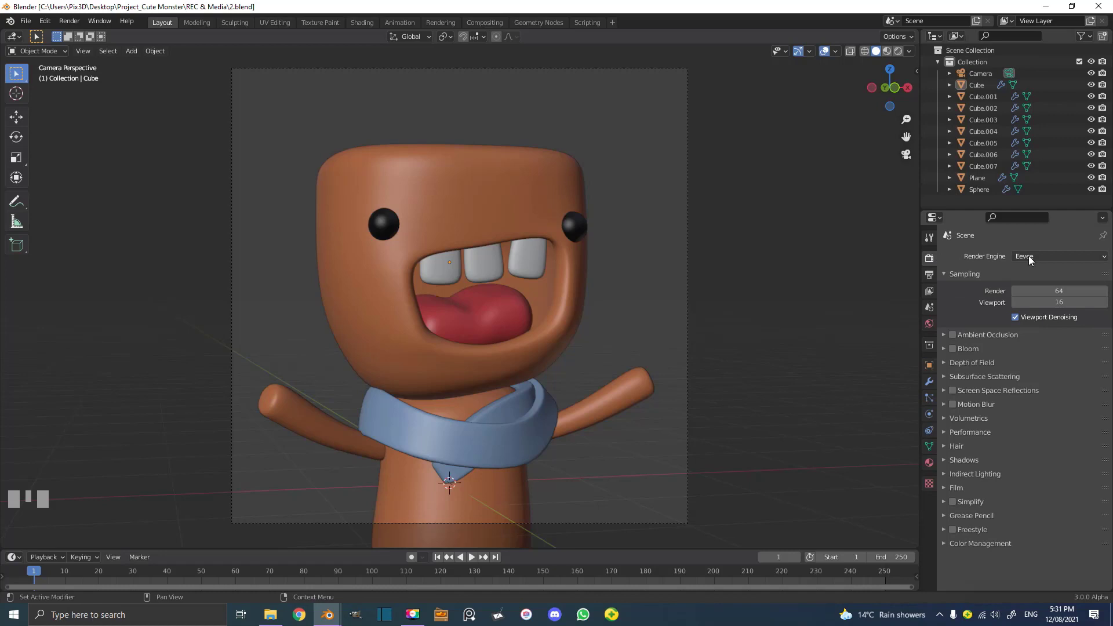
# Set the render engine to Cycles on GPU Compute with the OptiX denoiser.
pyautogui.moveTo(1032, 260); pyautogui.dragTo(1020, 384)
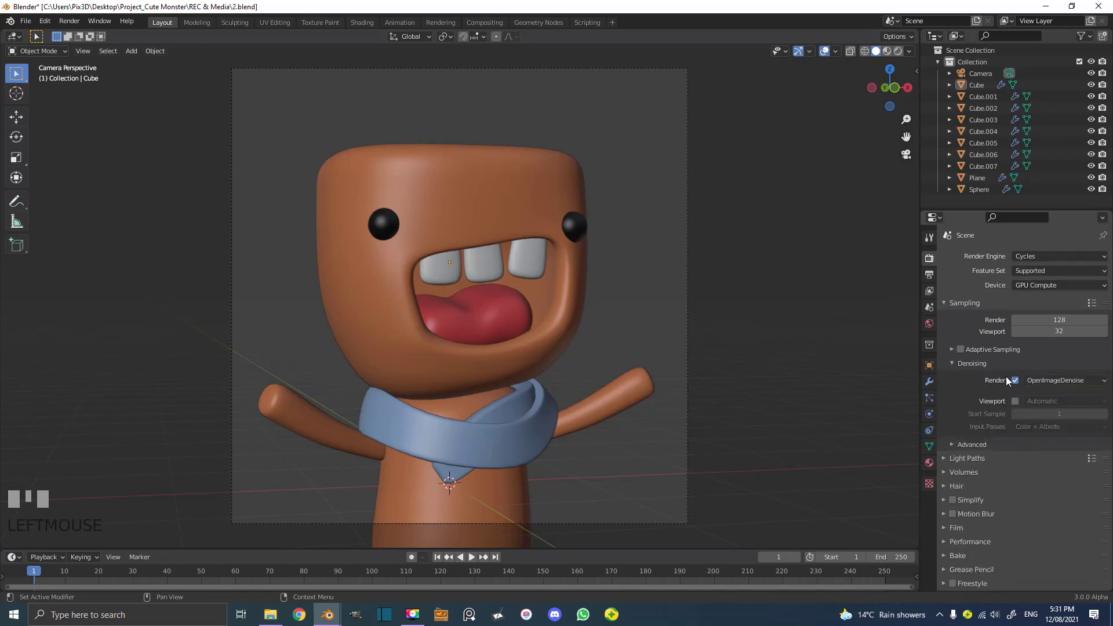
pyautogui.moveTo(1049, 385); pyautogui.dragTo(931, 277)
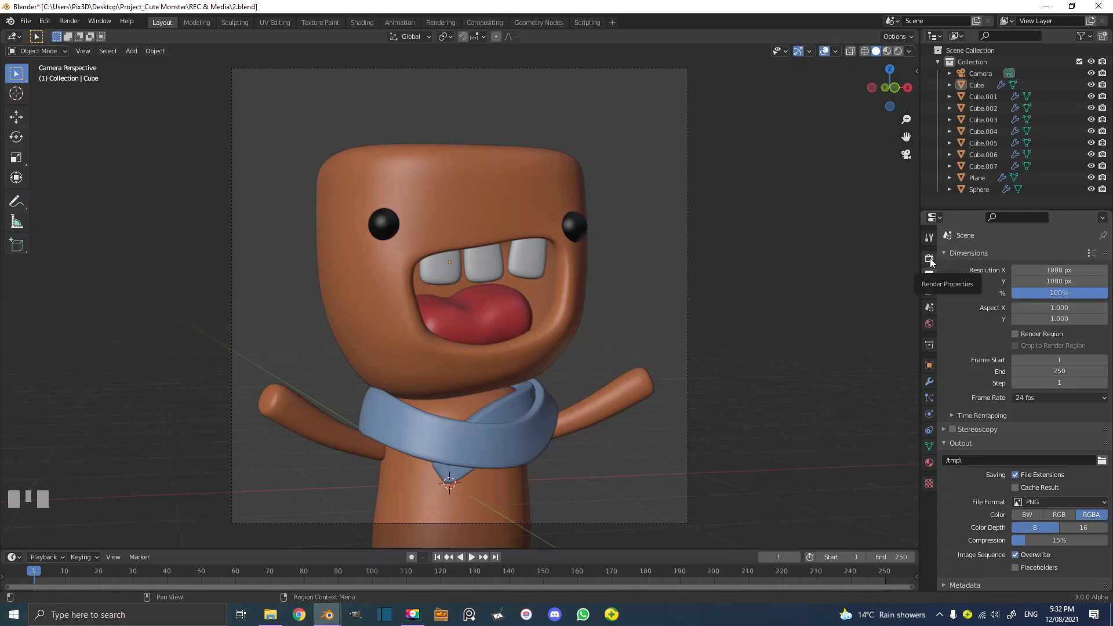
# Save the scene as 2.blend and view the monster from the front.
pyautogui.click(933, 262)
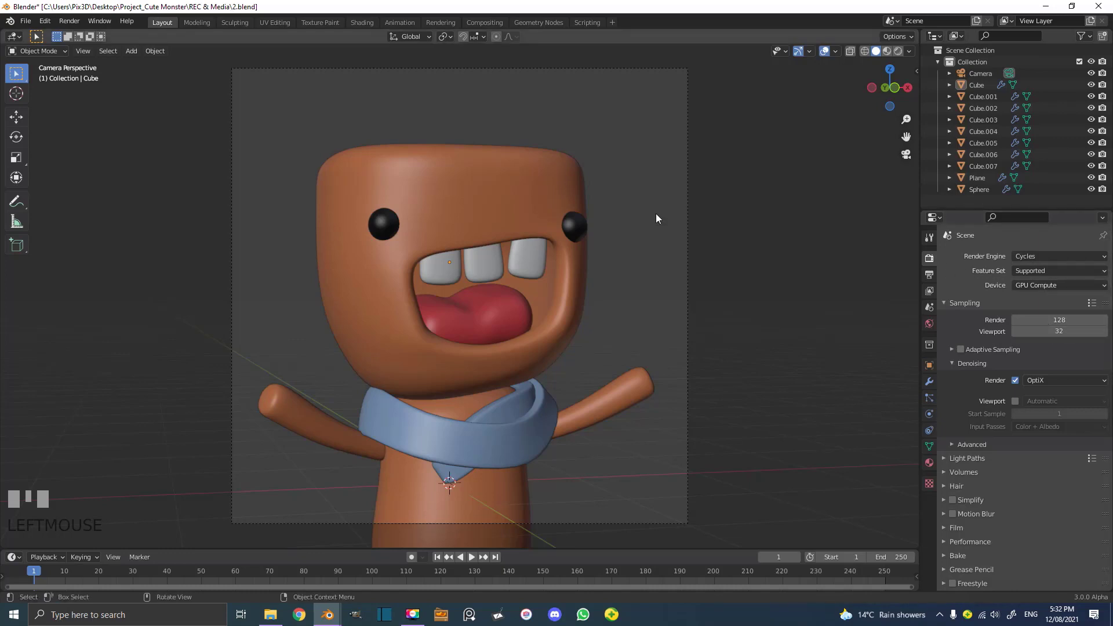
pyautogui.click(662, 215)
pyautogui.press('ctrl+s')
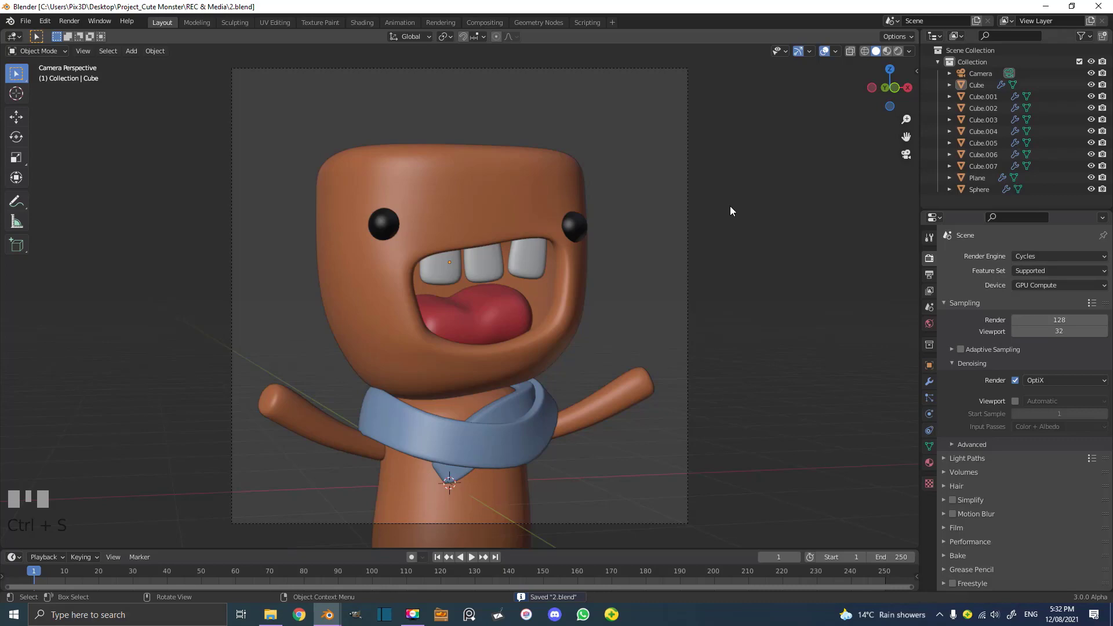
pyautogui.press('KP_1')
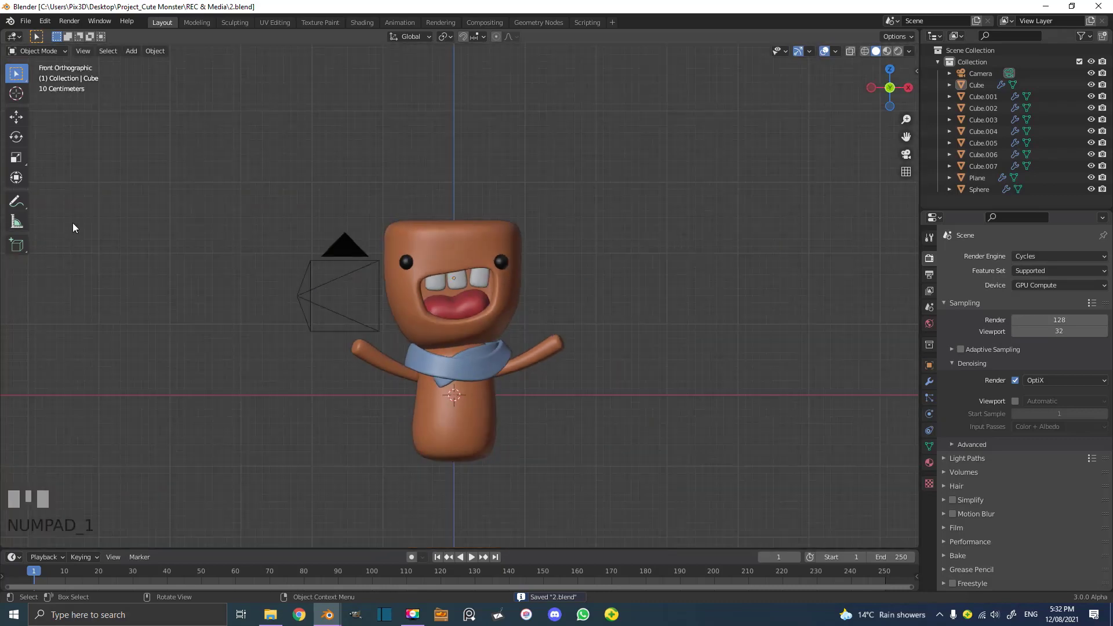
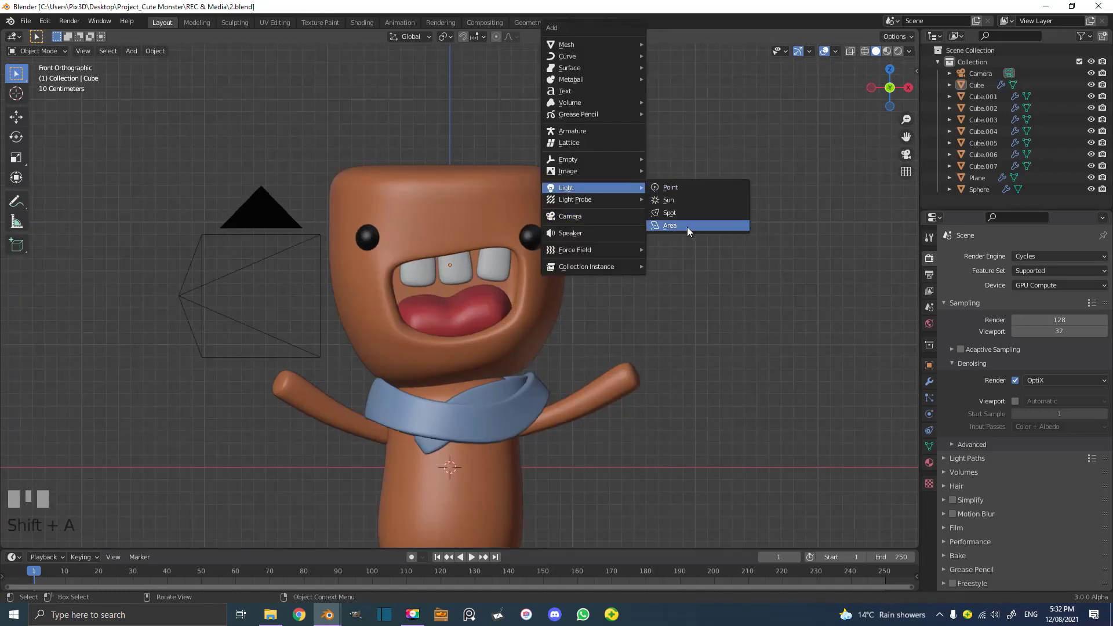
# Move the new area light up above the monster's head.
pyautogui.scroll(-3)
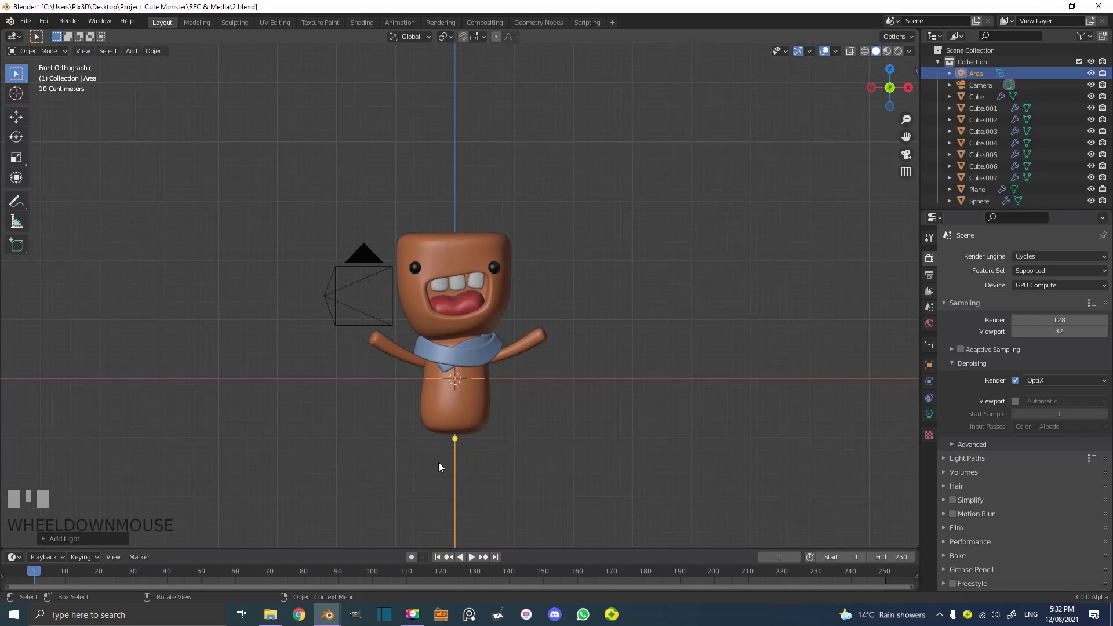
pyautogui.press('g')
pyautogui.click(584, 296)
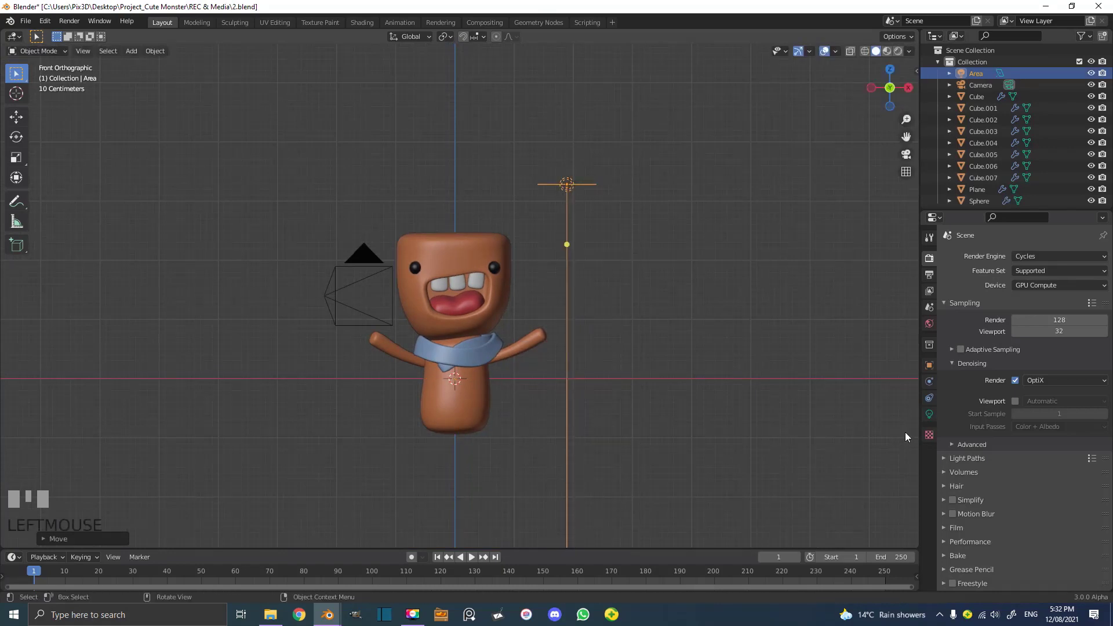
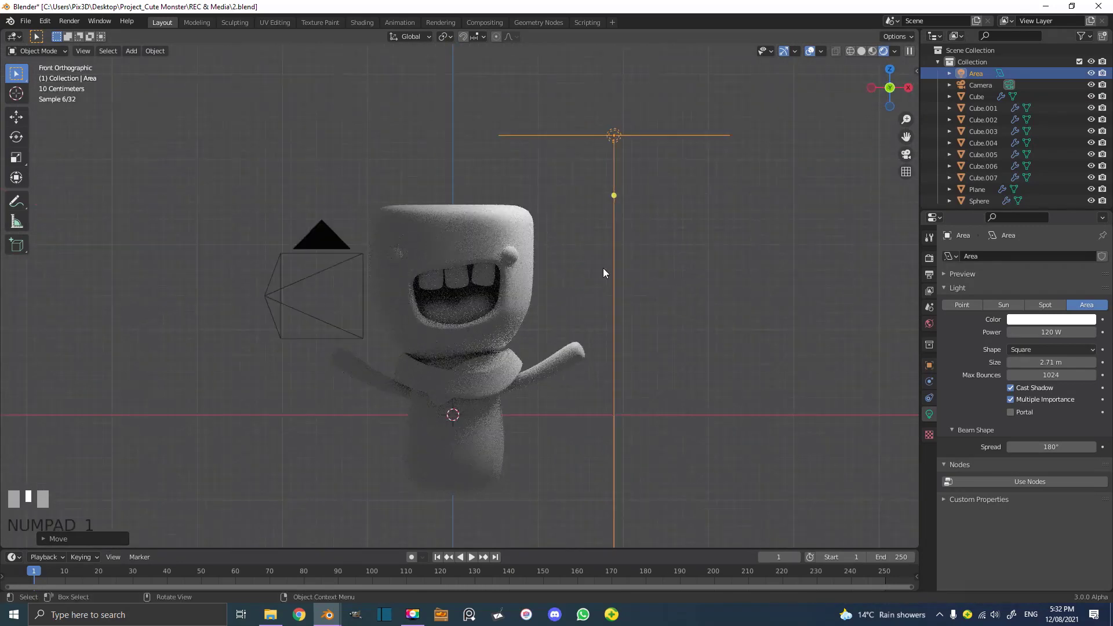
# Tilt the area light toward the monster and shift it to one side.
pyautogui.press('g')
pyautogui.click(531, 274)
pyautogui.press('r')
pyautogui.click(420, 341)
# From top view, turn the light to a diagonal angle in front of the monster.
pyautogui.press('KP_7')
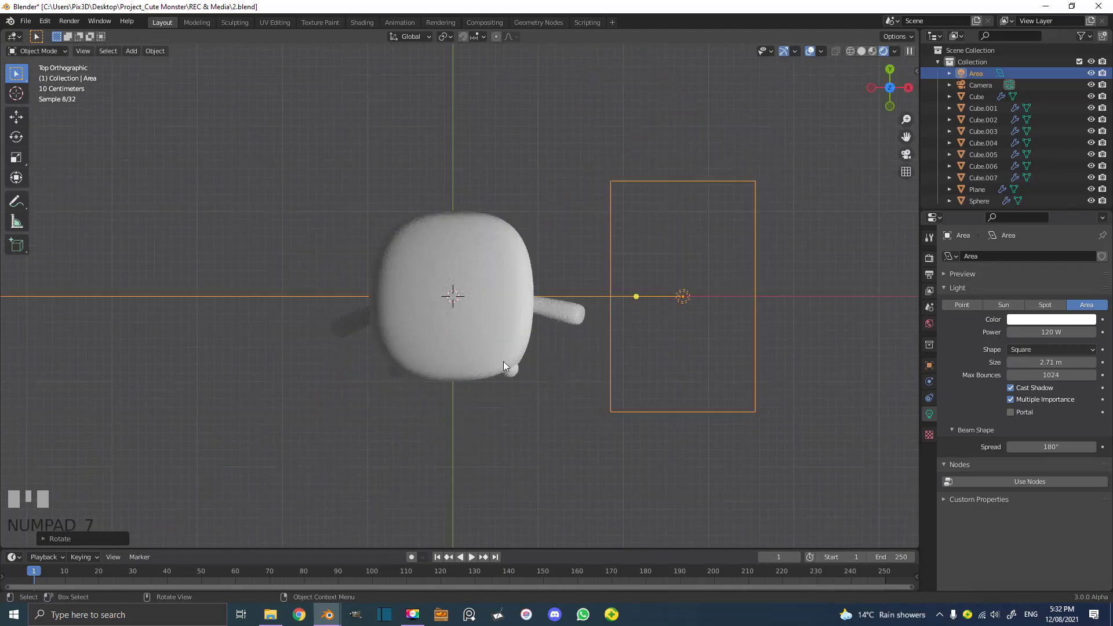
pyautogui.scroll(-3)
pyautogui.press('r')
pyautogui.click(744, 271)
pyautogui.press('g')
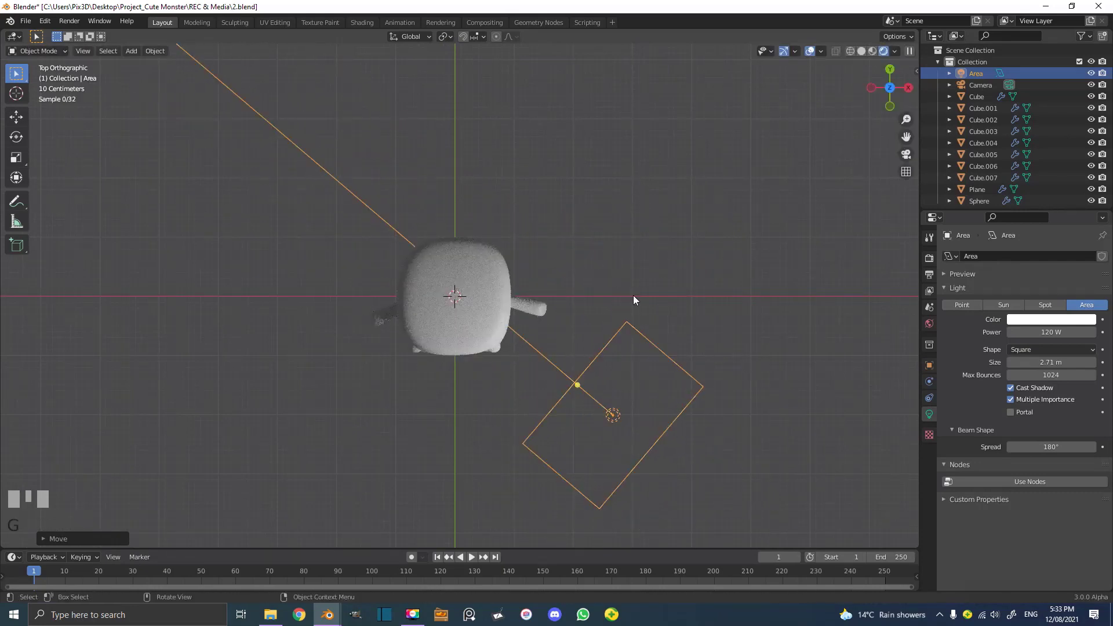
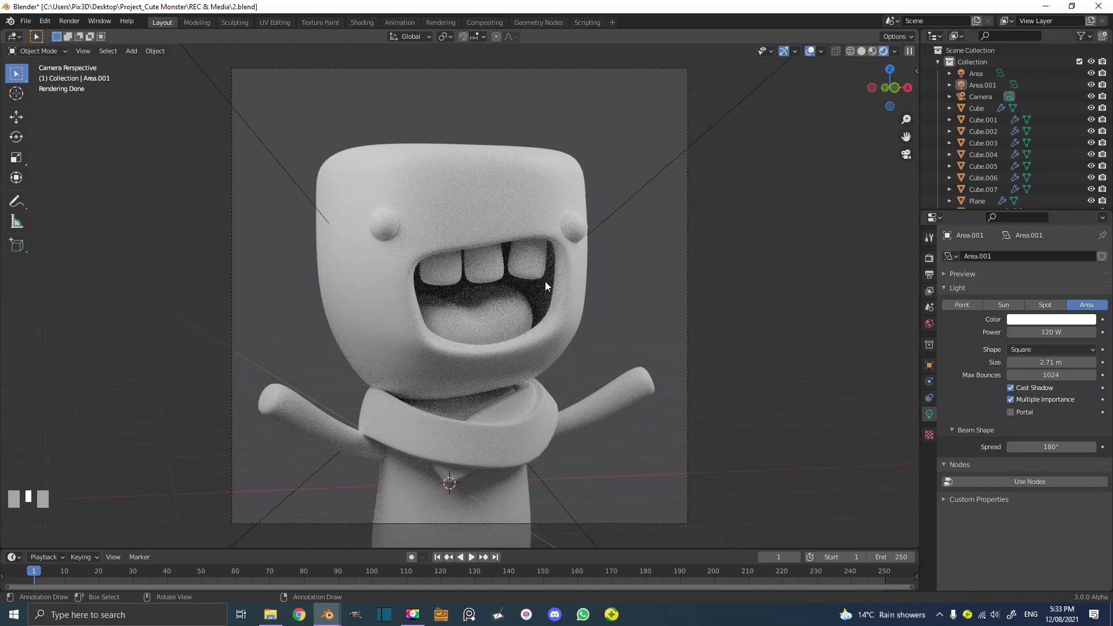
# Preview the lighting rendered, zoom on the monster's face, then orbit out of the camera angle.
pyautogui.press('z')
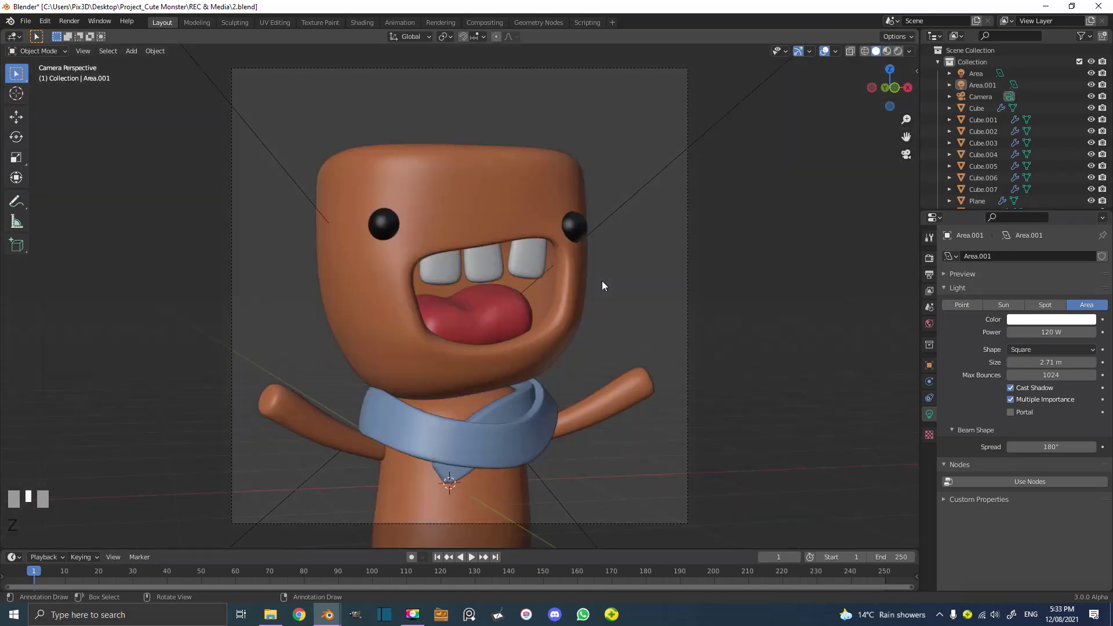
pyautogui.scroll(3)
pyautogui.press('z')
pyautogui.moveTo(614, 243); pyautogui.dragTo(520, 225)
pyautogui.moveTo(623, 237); pyautogui.dragTo(458, 290)
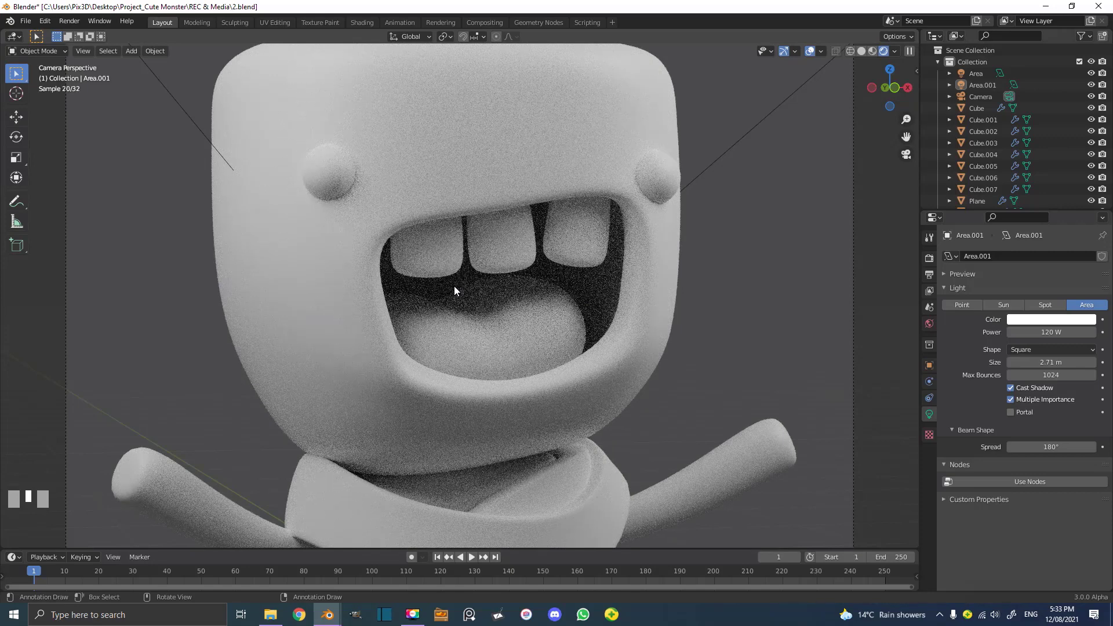
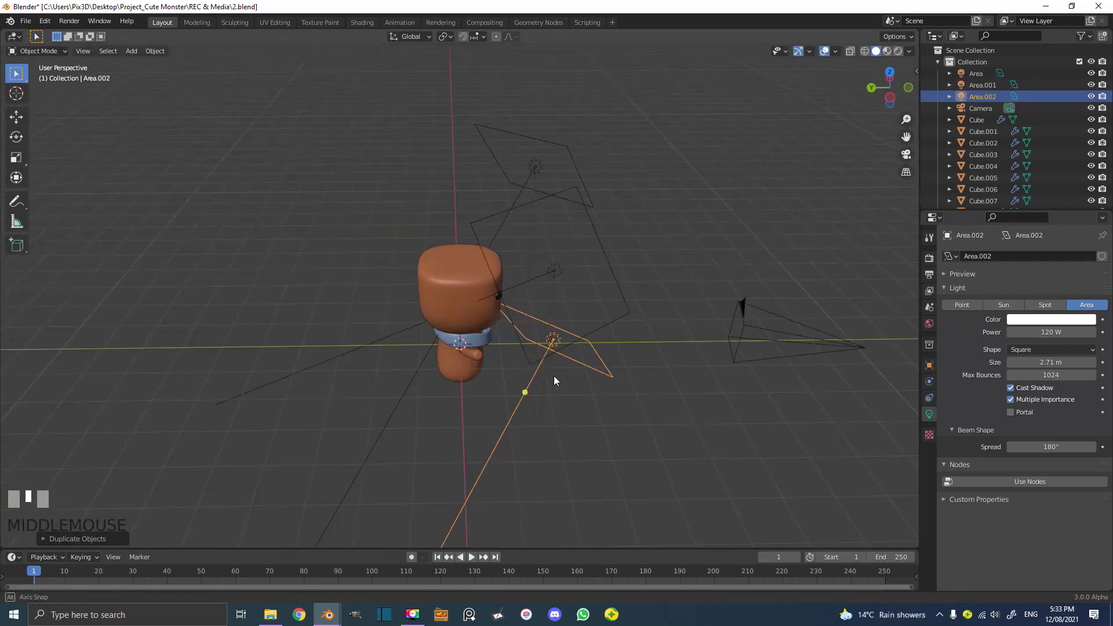
# Position and rotate the 50 W third area light beside the monster from top view.
pyautogui.press('g')
pyautogui.click(714, 354)
pyautogui.press('KP_7')
pyautogui.scroll(-3)
pyautogui.press('r')
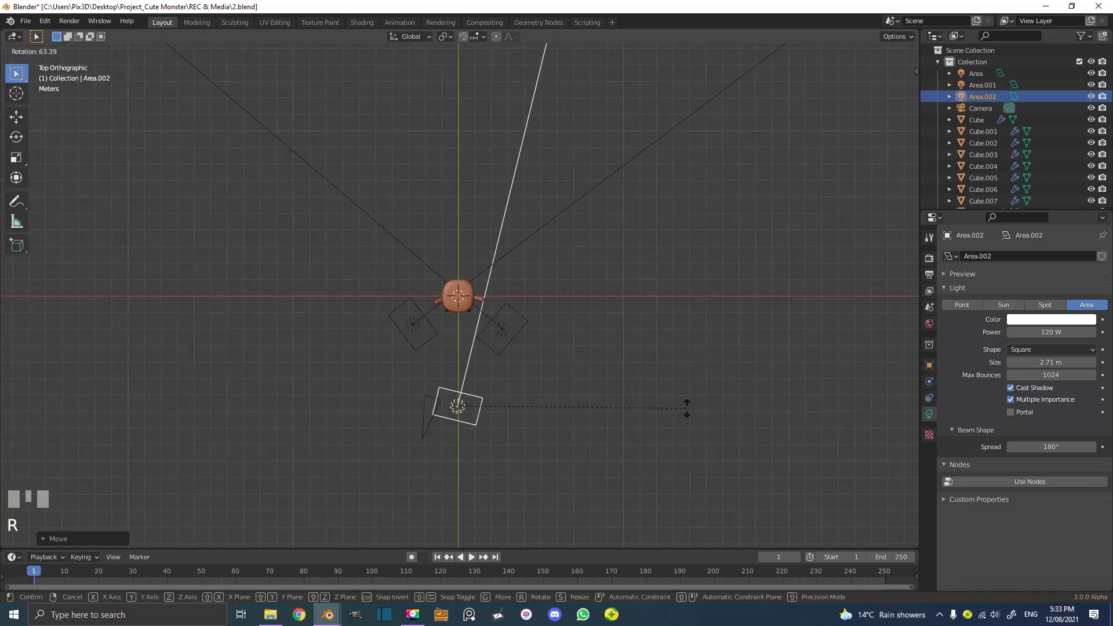
pyautogui.click(689, 413)
pyautogui.press('g')
pyautogui.click(669, 354)
# Preview the three lights through the camera and set a render border around the monster.
pyautogui.press('KP_2')
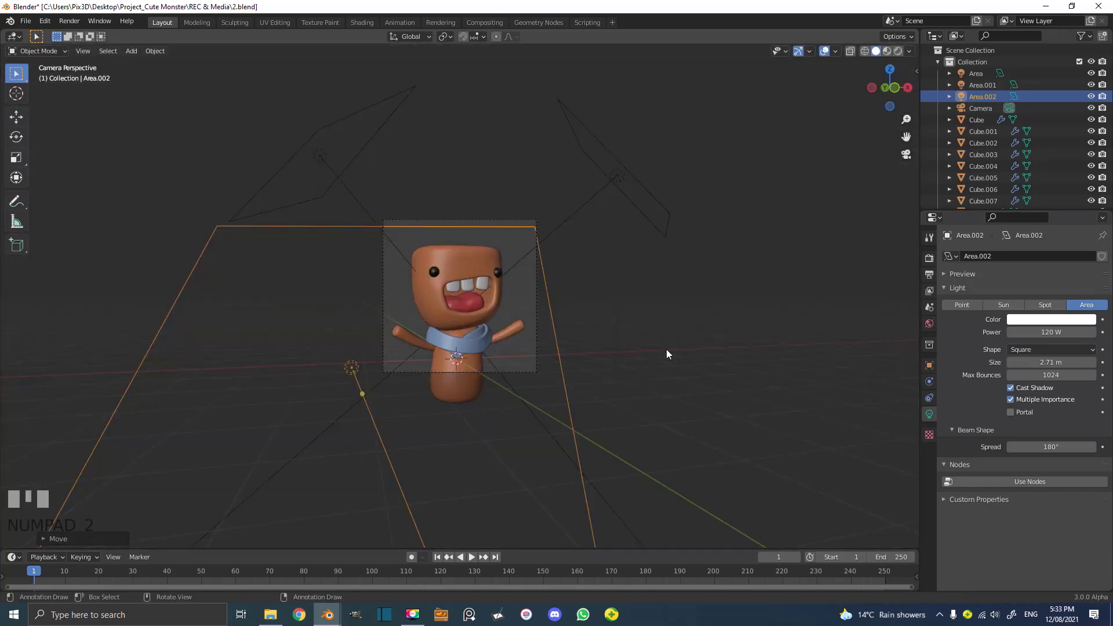
pyautogui.scroll(3)
pyautogui.press('z')
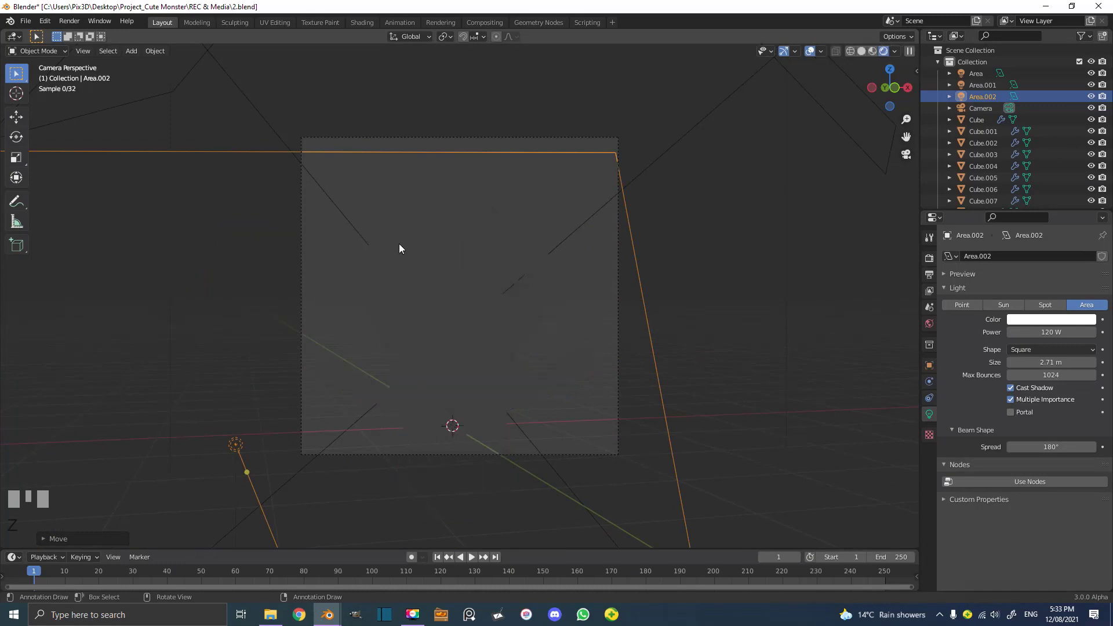
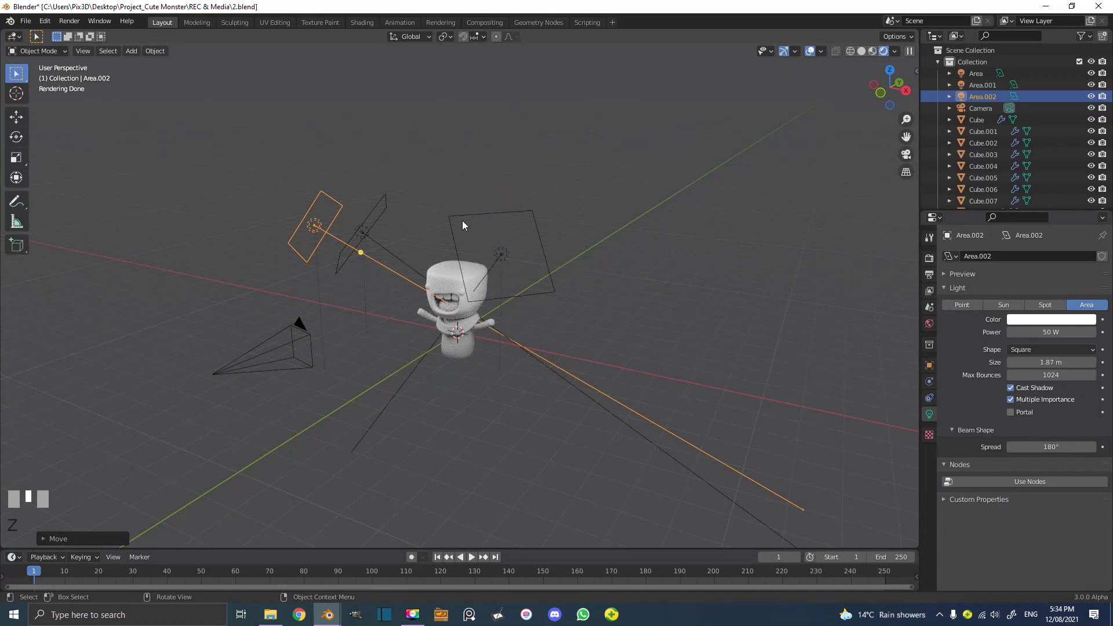
pyautogui.press('KP_0')
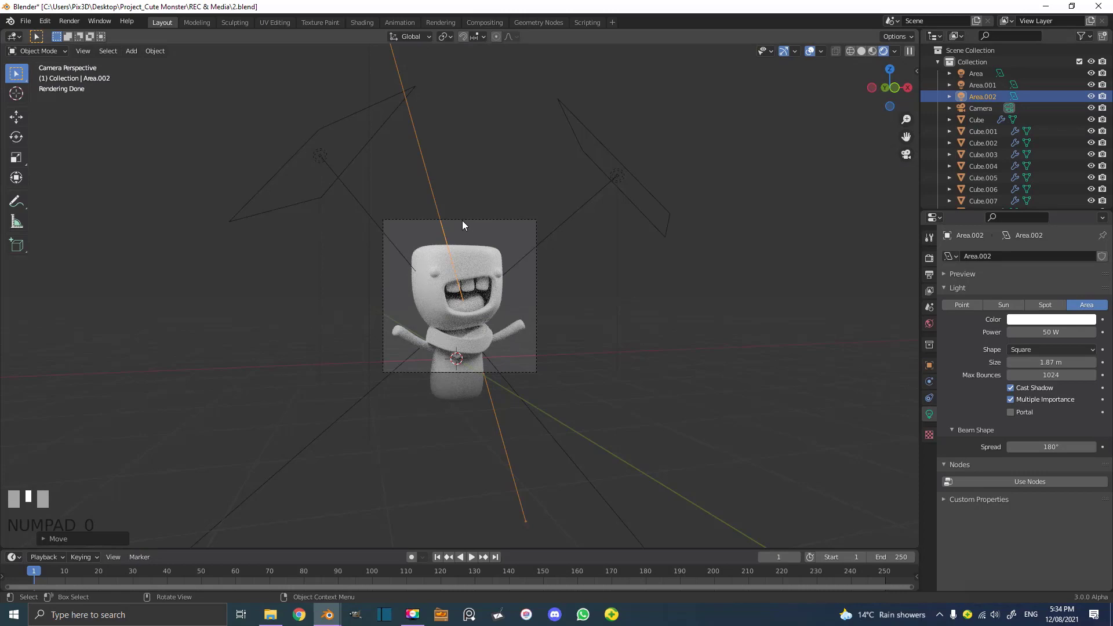
pyautogui.scroll(3)
pyautogui.press('z')
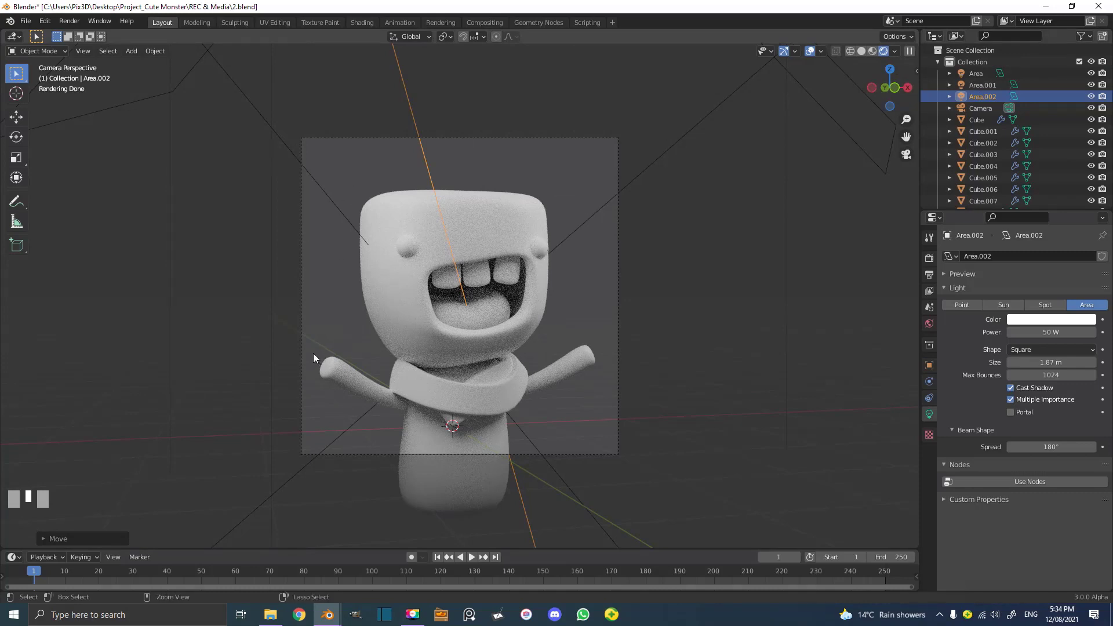
pyautogui.moveTo(272, 442); pyautogui.dragTo(248, 395)
pyautogui.press('ctrl+b')
pyautogui.moveTo(234, 489); pyautogui.dragTo(663, 95)
pyautogui.moveTo(685, 91); pyautogui.dragTo(617, 137)
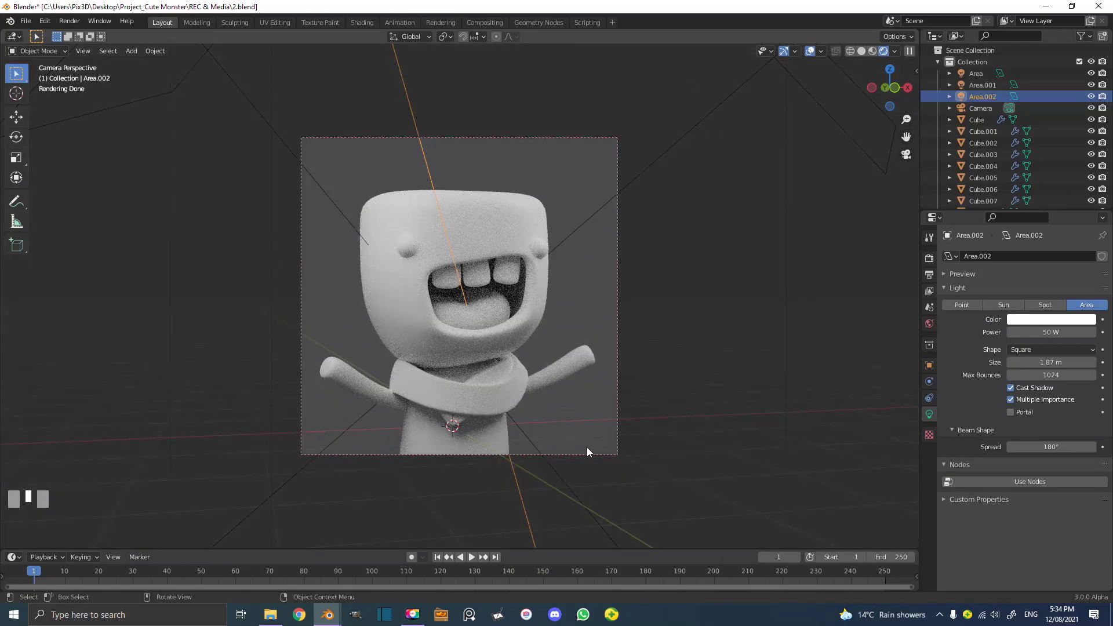
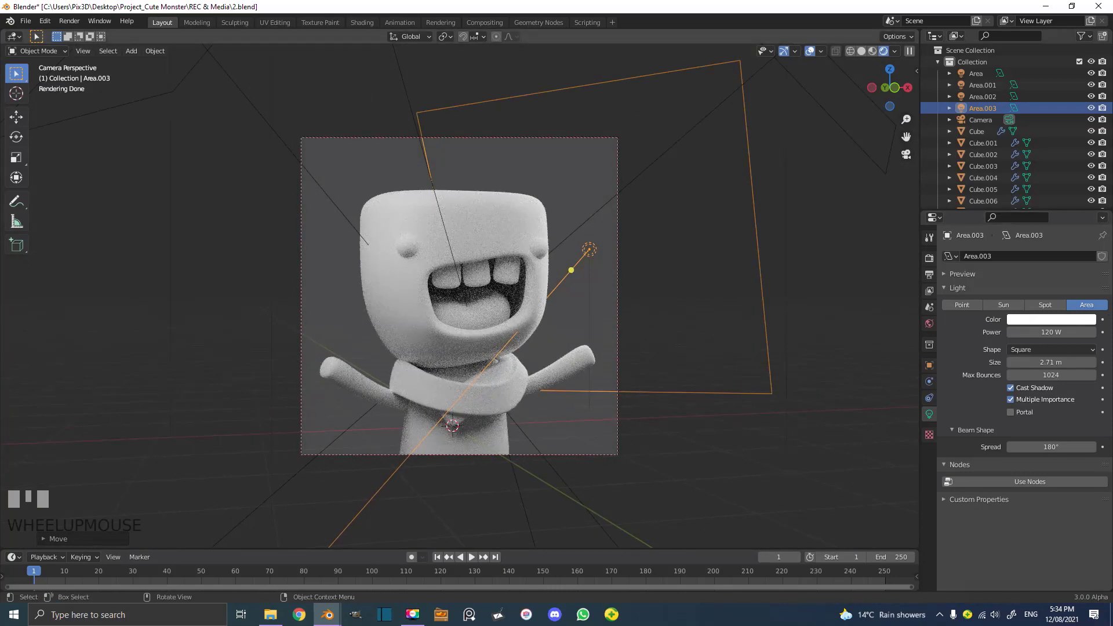
# Tint the Area.004 rim light a light blue colour.
pyautogui.click(1066, 326)
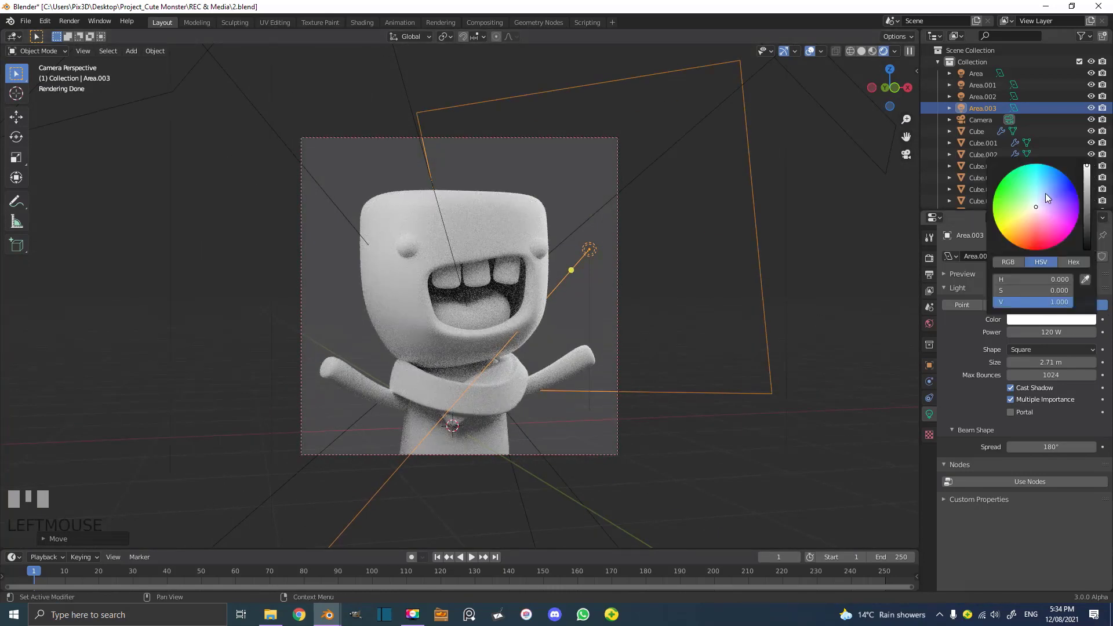
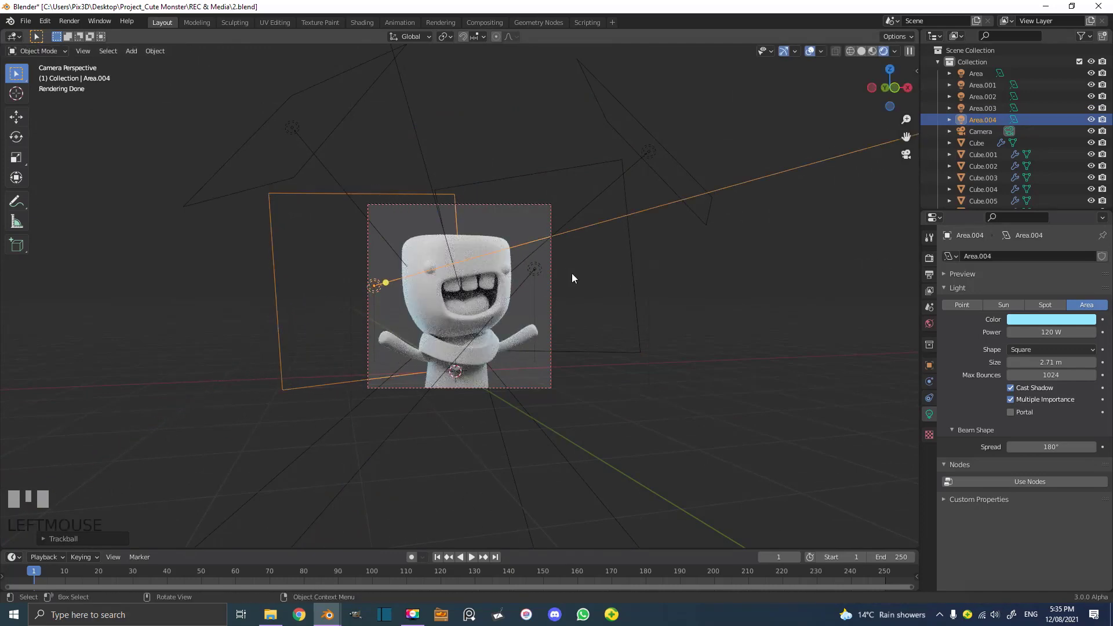
pyautogui.scroll(3)
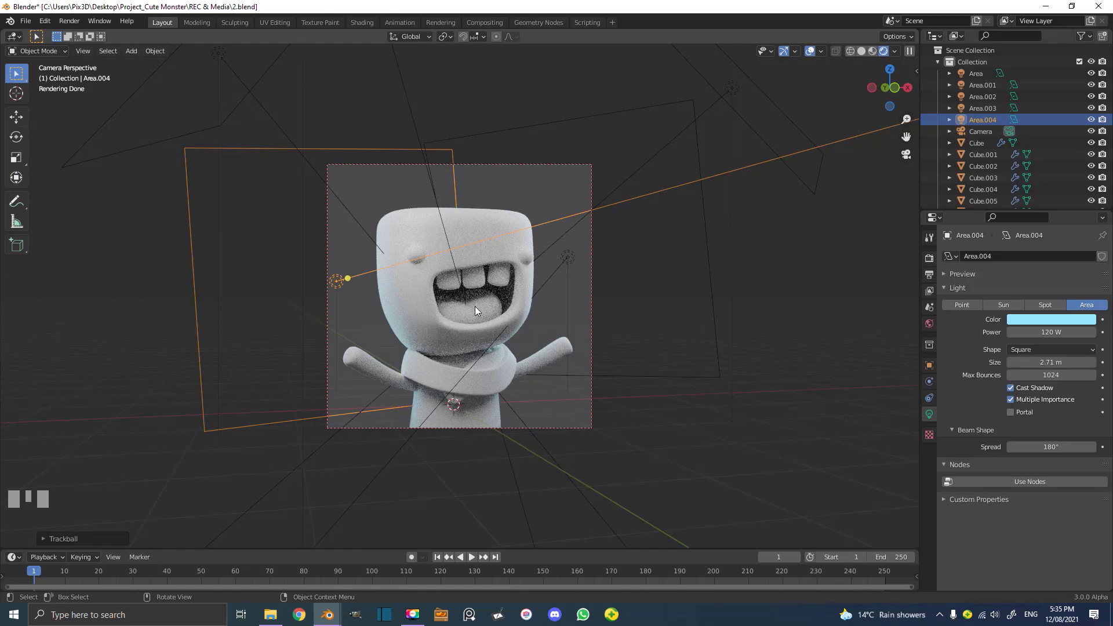
pyautogui.scroll(3)
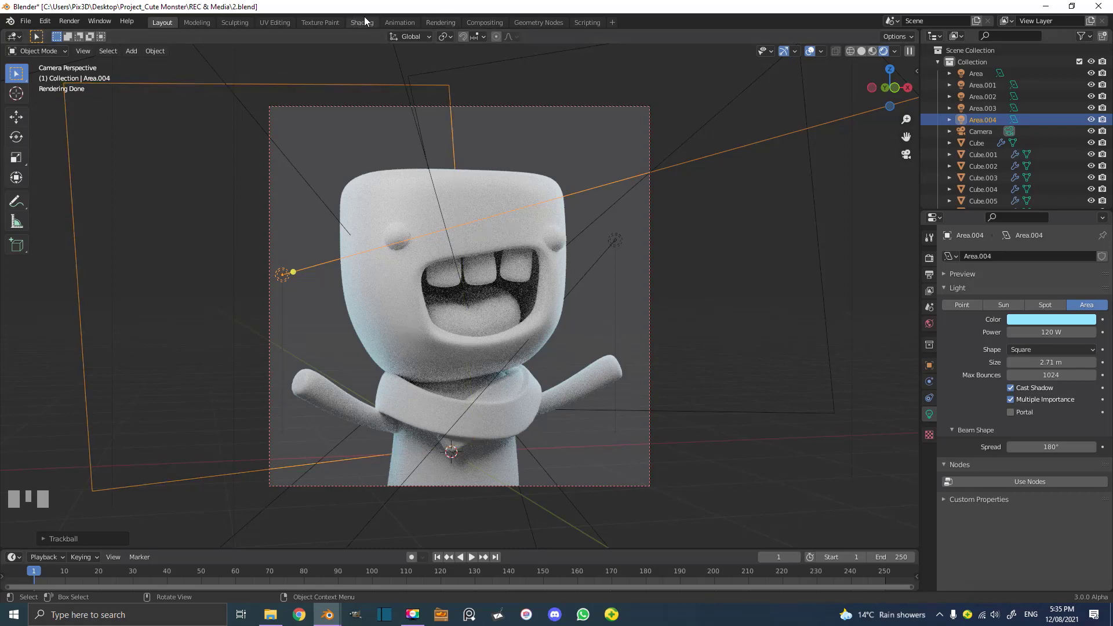
# Switch to the Shading workspace with a rendered camera view of the monster.
pyautogui.click(368, 23)
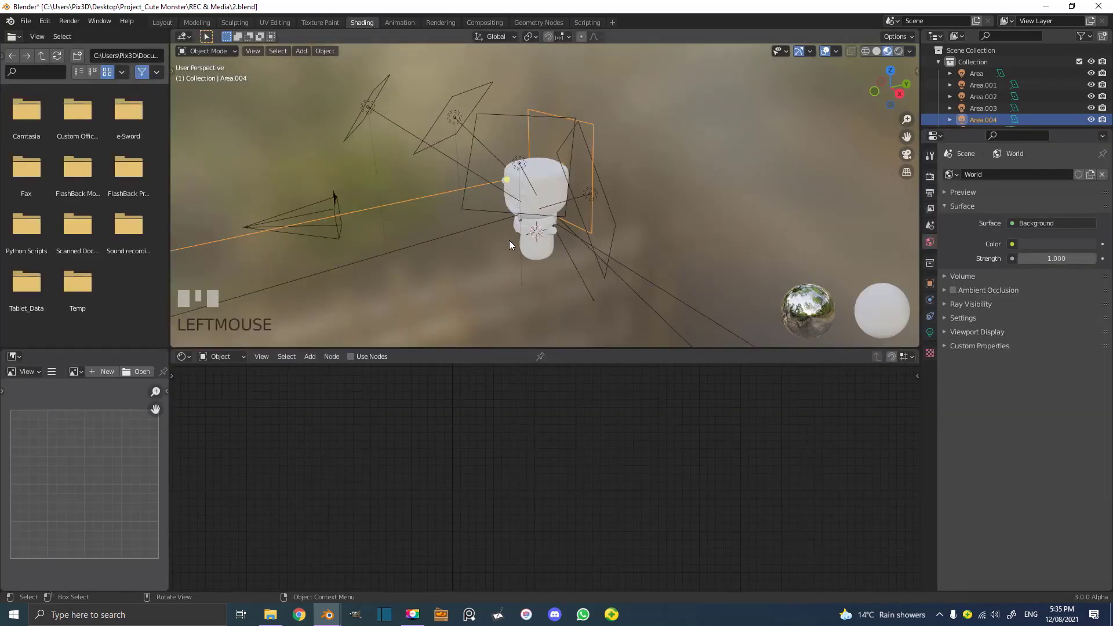
pyautogui.moveTo(513, 261); pyautogui.dragTo(602, 102)
pyautogui.press('KP_0')
pyautogui.scroll(-3)
pyautogui.scroll(-3)
pyautogui.press('z')
# Zoom the node editor onto the skin material nodes.
pyautogui.scroll(3)
pyautogui.scroll(3)
pyautogui.scroll(-3)
pyautogui.scroll(-3)
# Give the skin material an orange base colour (H 0.020, S 0.911, V 0.800) and roughness 0.464.
pyautogui.click(602, 102)
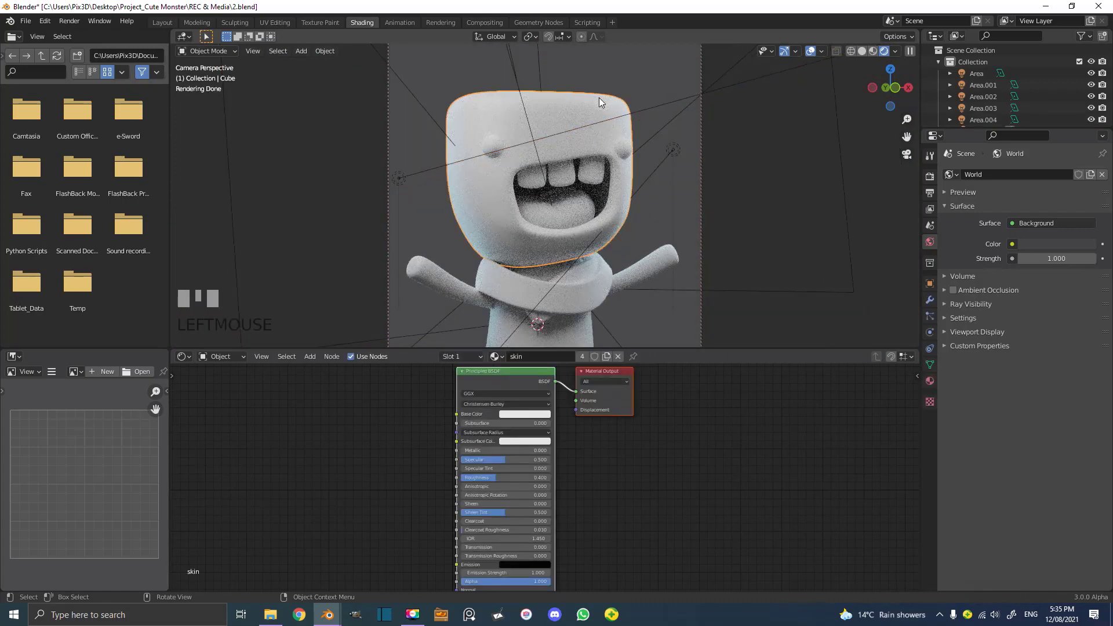
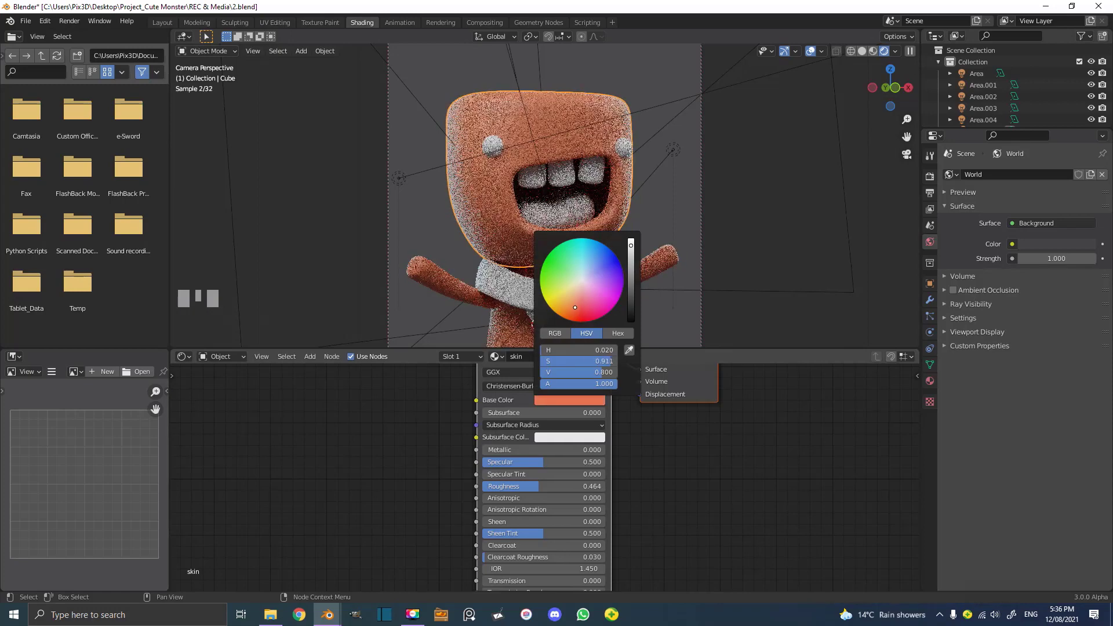
pyautogui.scroll(-3)
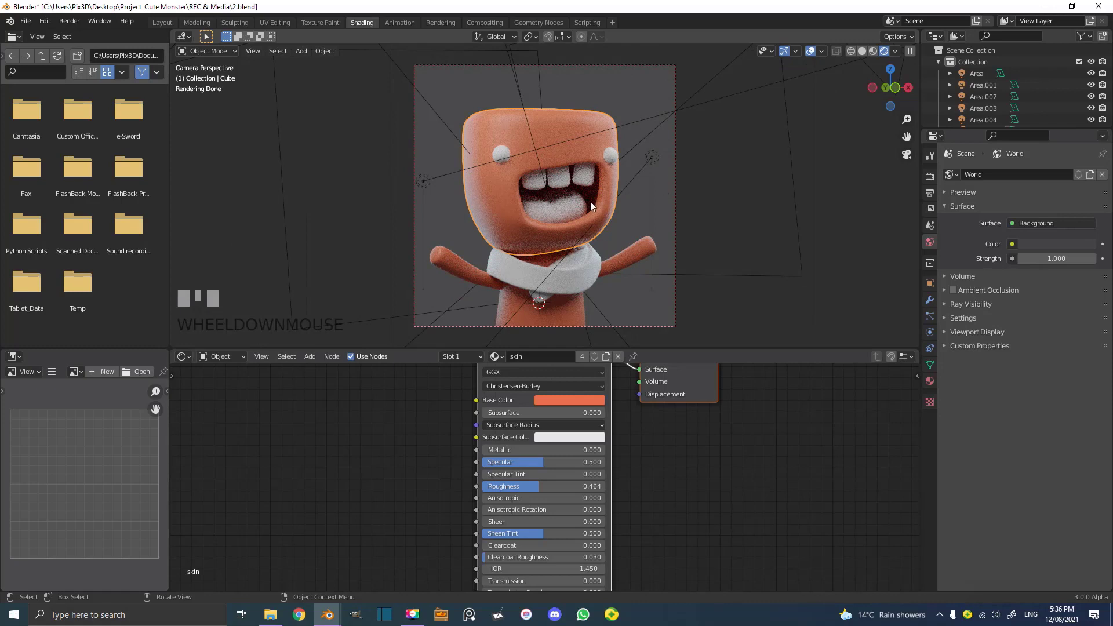
# Set the eye material's base colour to black and the tongue's to pink.
pyautogui.click(613, 161)
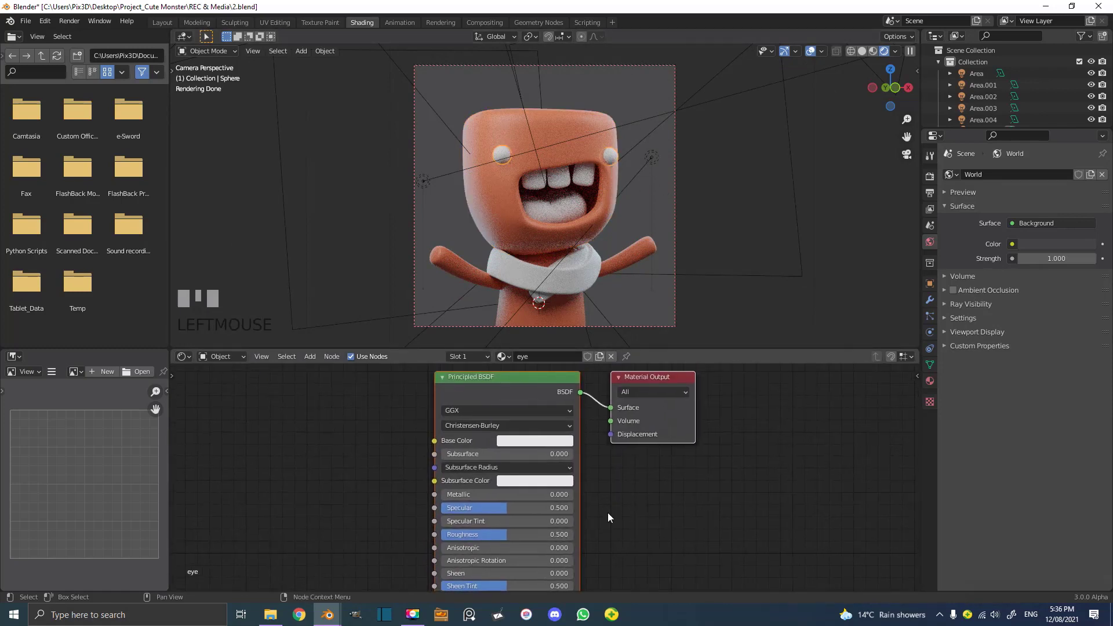
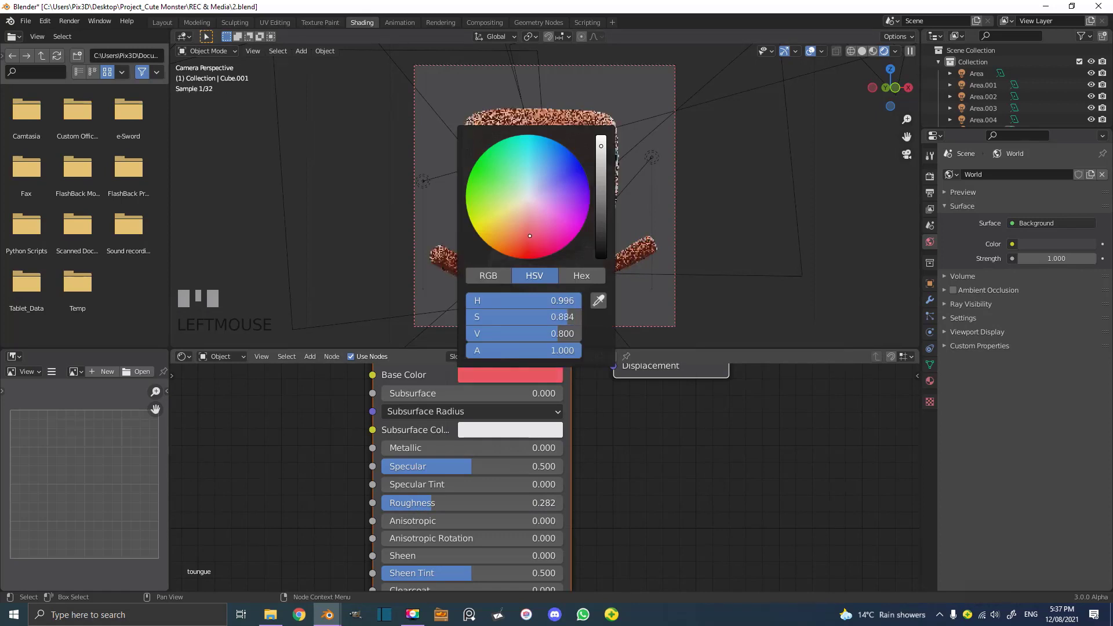
pyautogui.press('alt+a')
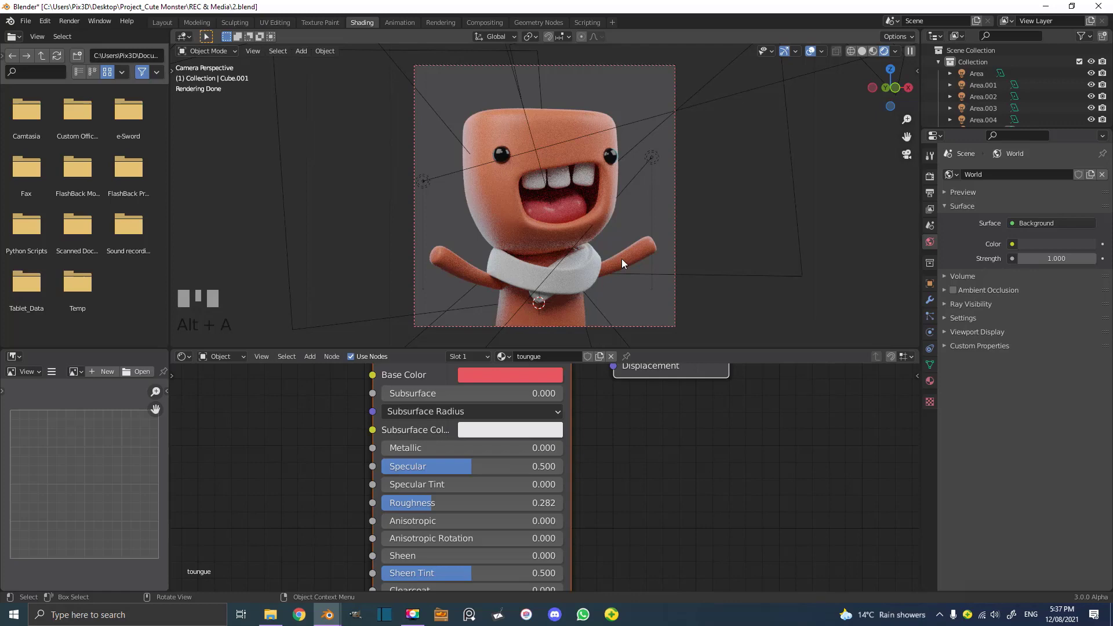
# Feed a Wave Texture into the scarf's Base Color, with Texture Coordinate and Mapping nodes added via Ctrl+T.
pyautogui.moveTo(641, 267); pyautogui.dragTo(599, 227)
pyautogui.click(599, 227)
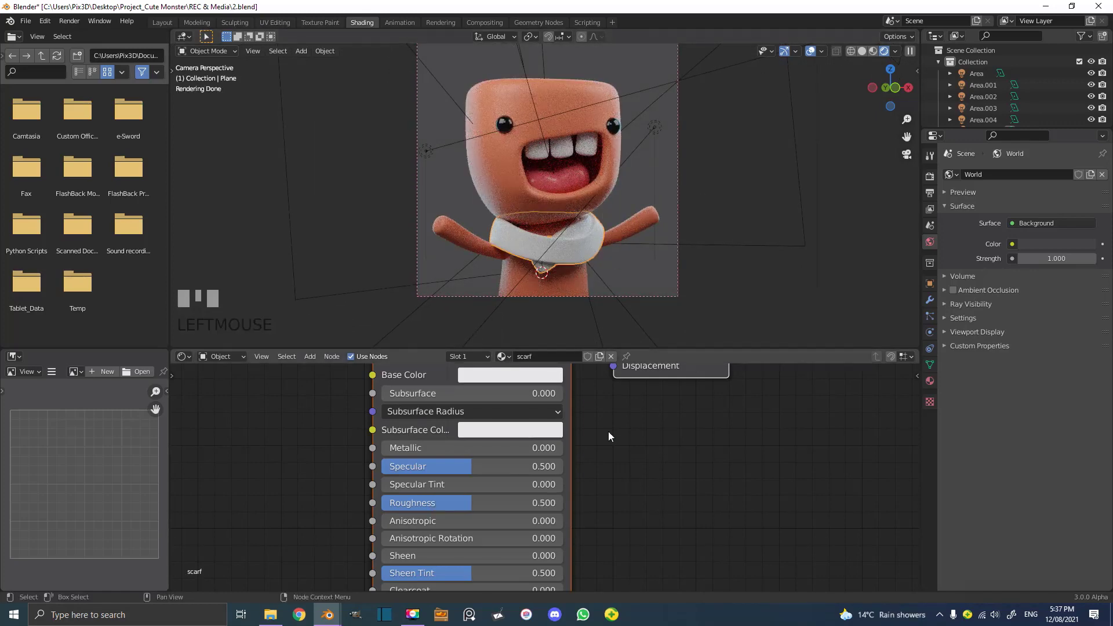
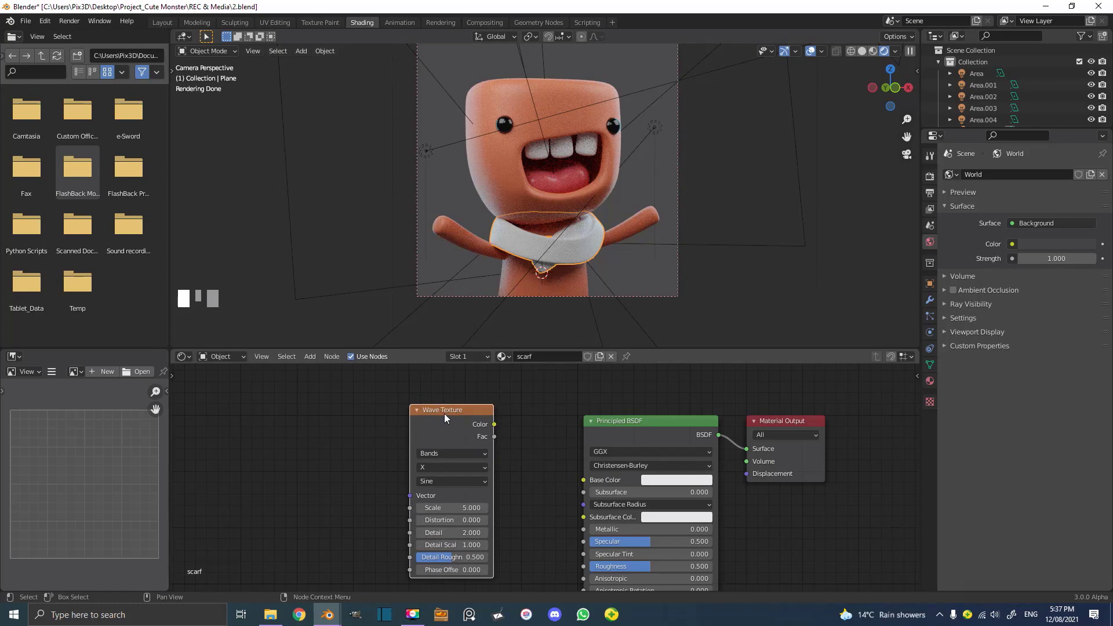
pyautogui.press('ctrl+t')
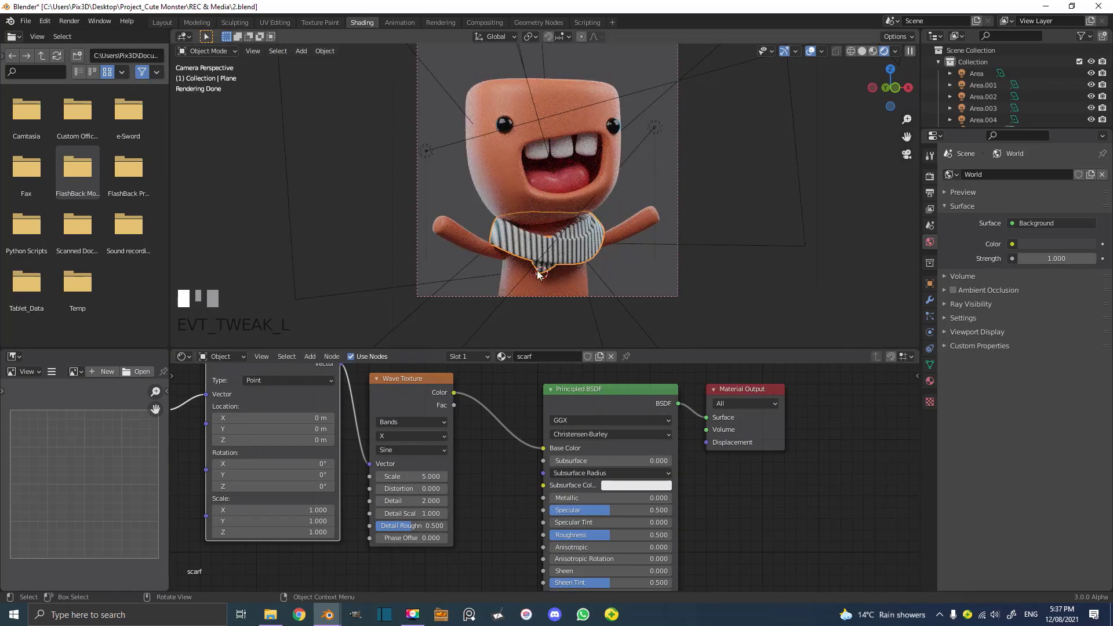
pyautogui.scroll(3)
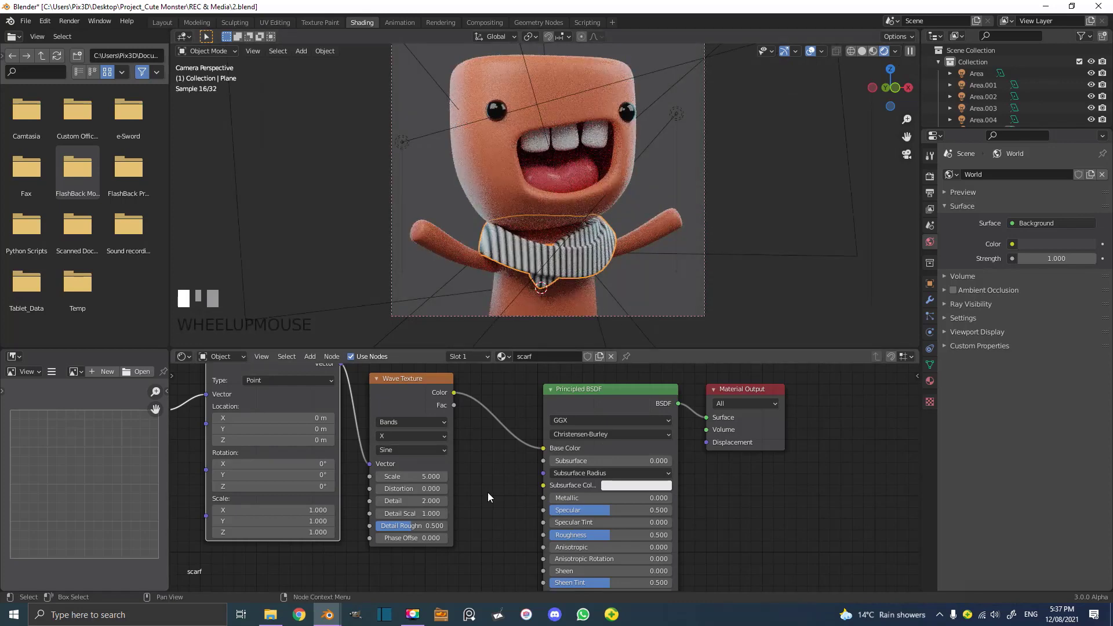